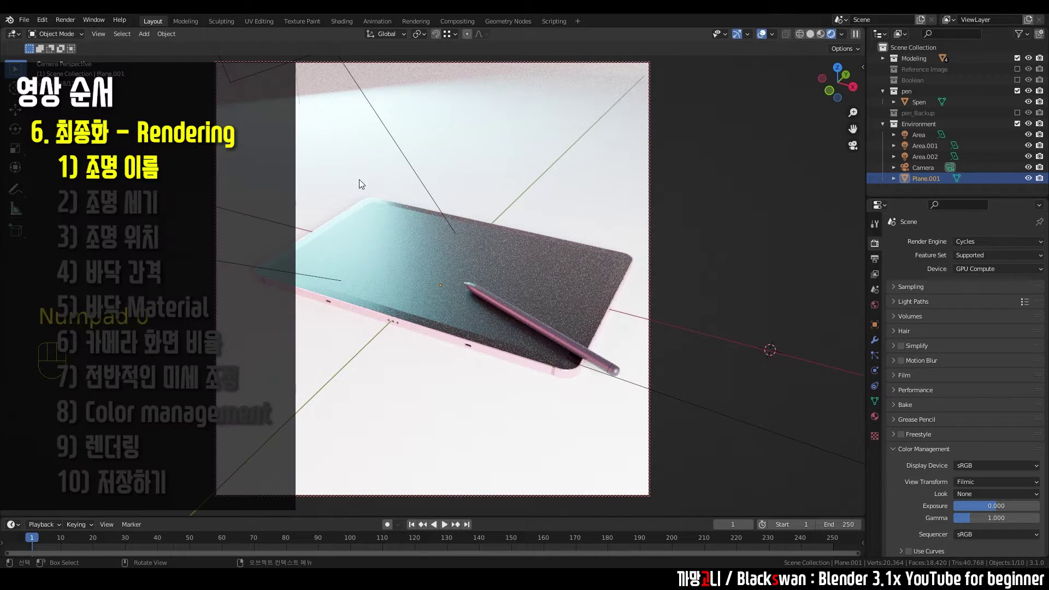
- Select the Area.002 light in the Outliner to start inspecting the lights from above
left_click(404, 161)
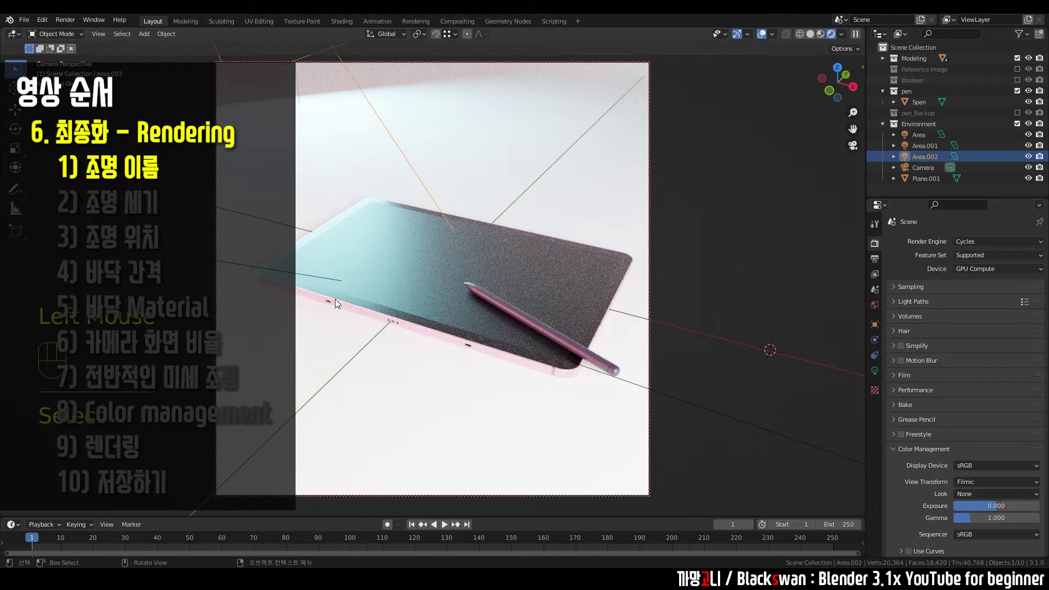
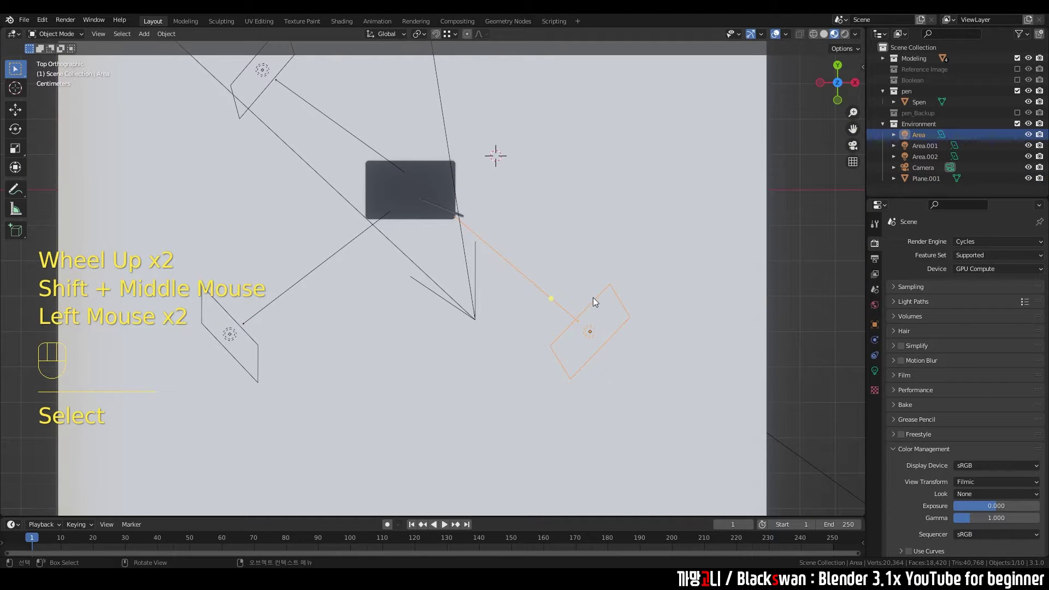
- Rename the three area lights to 1, 2 and 3, then return to the camera view
key("F2")
left_click(609, 267)
left_click(594, 305)
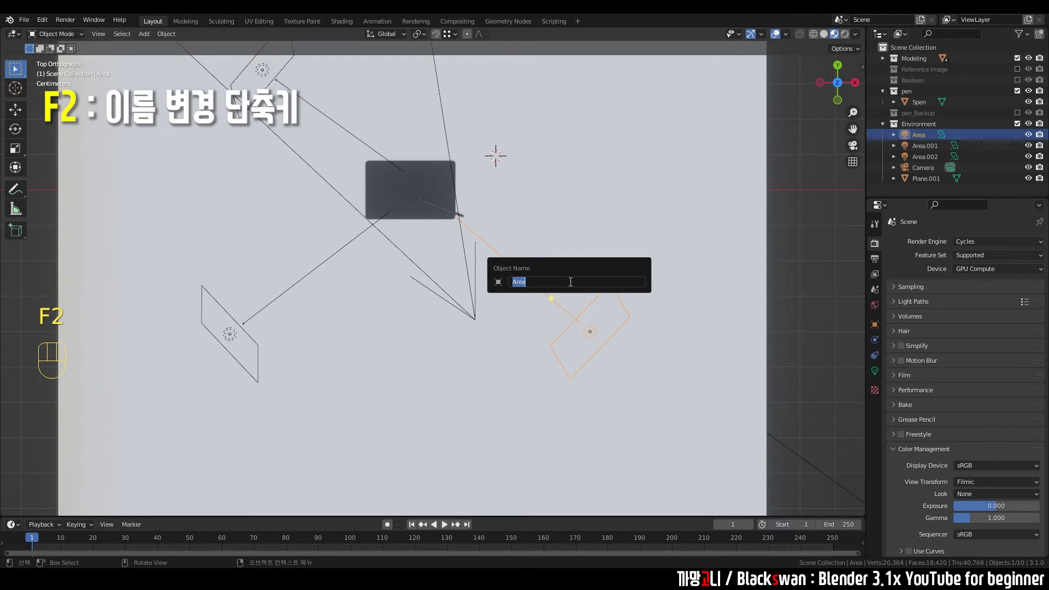
left_click(331, 262)
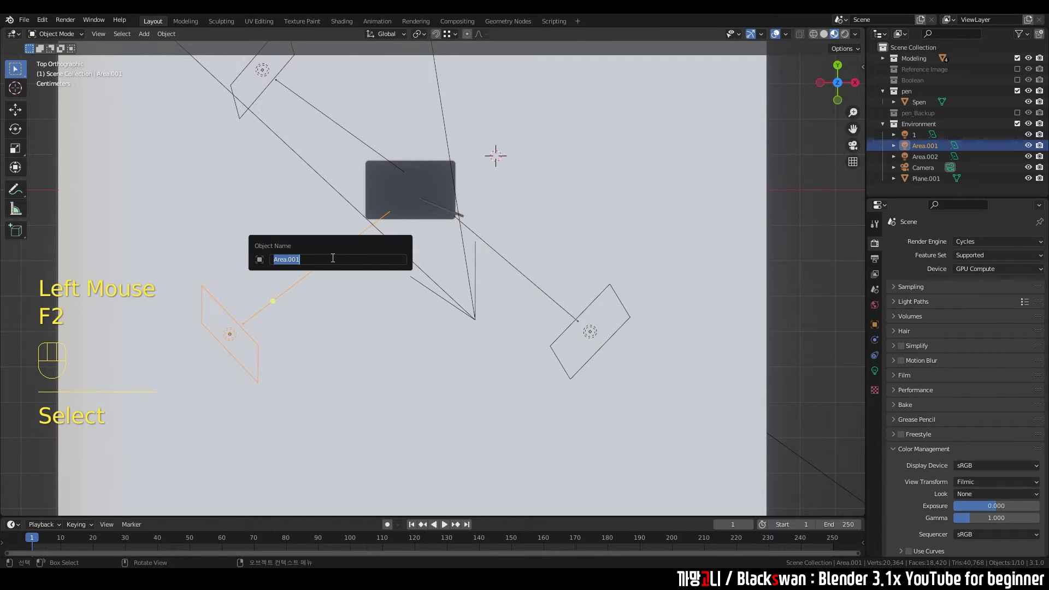
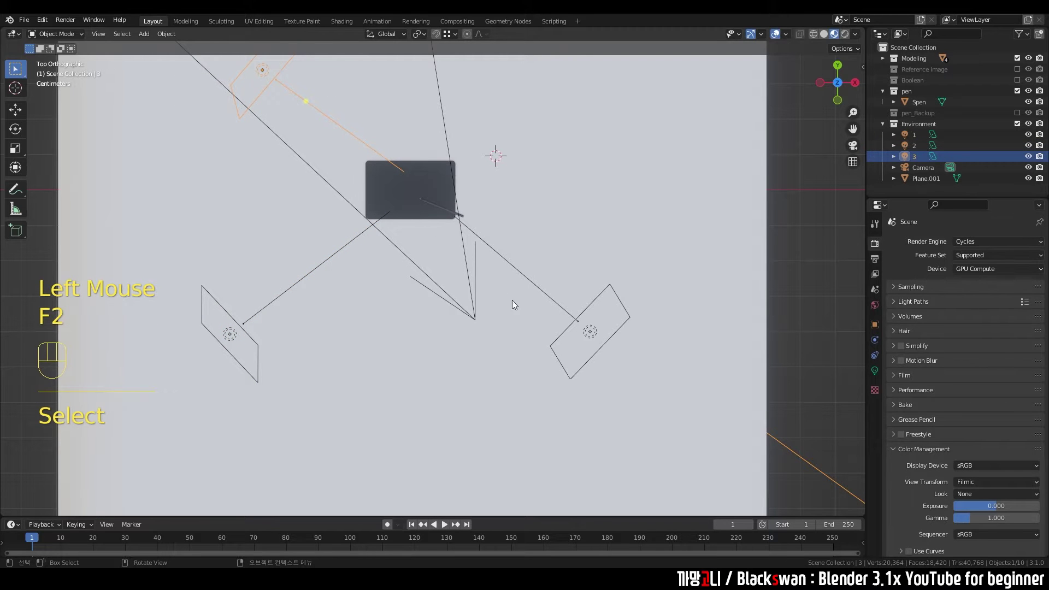
left_click(526, 281)
left_click(523, 197)
key("KP_0")
left_click(539, 194)
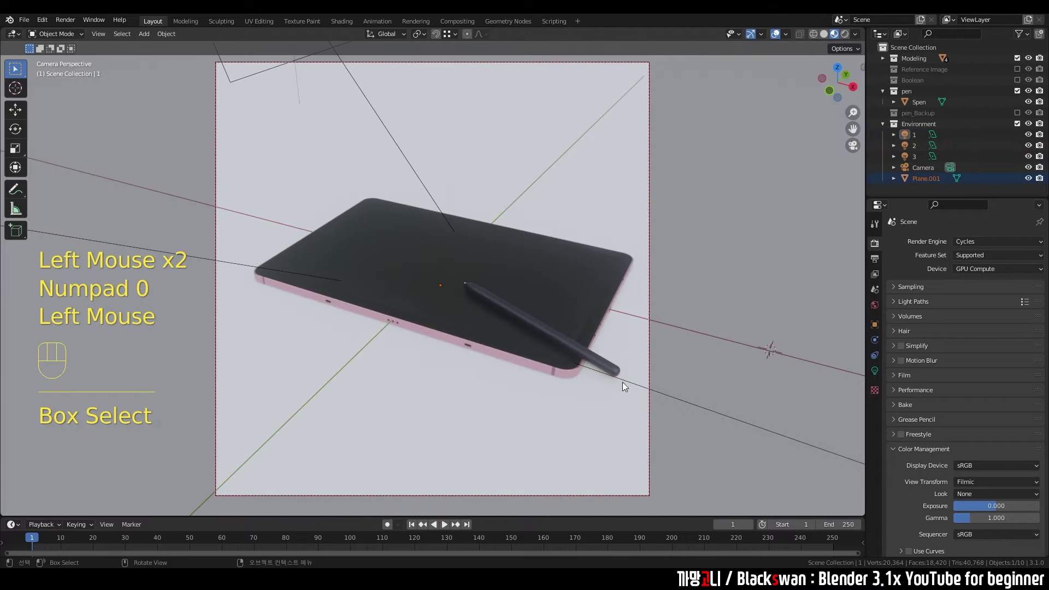
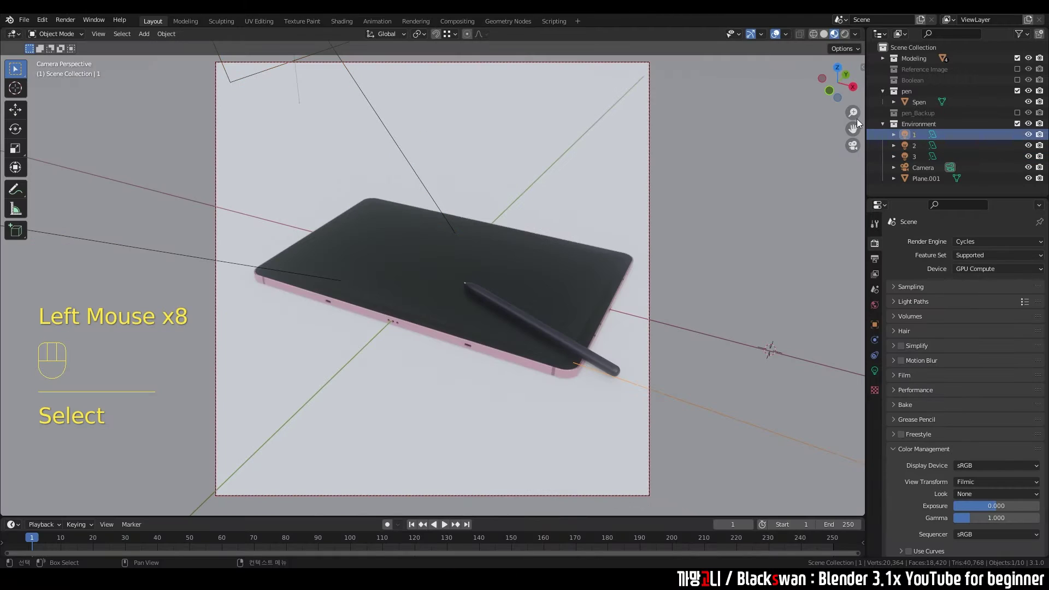
- Show the camera view as a Cycles rendered preview with overlays hidden and select light 1's light data
left_click(846, 37)
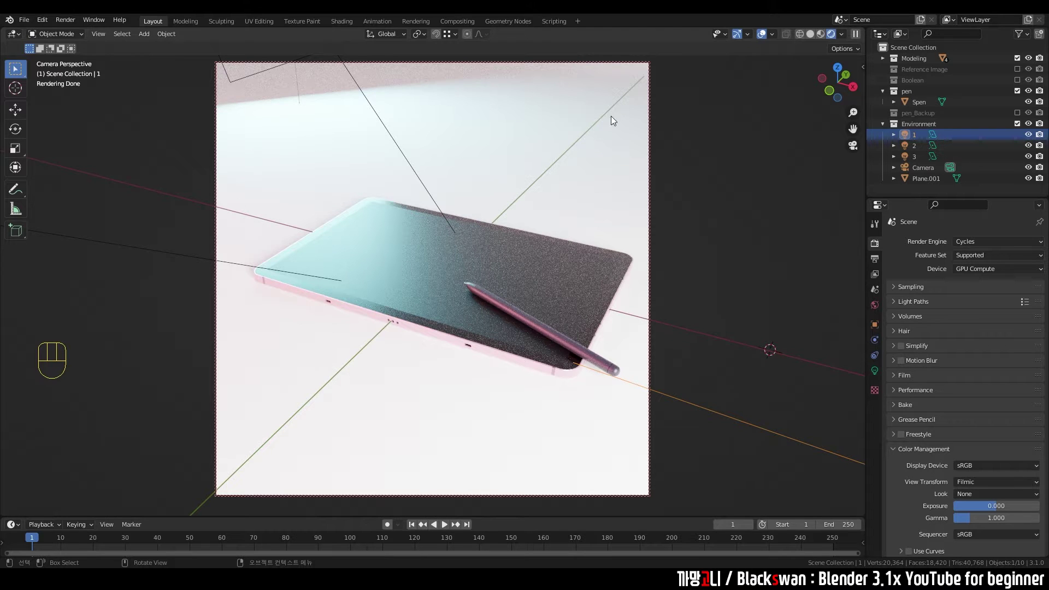
left_click(767, 36)
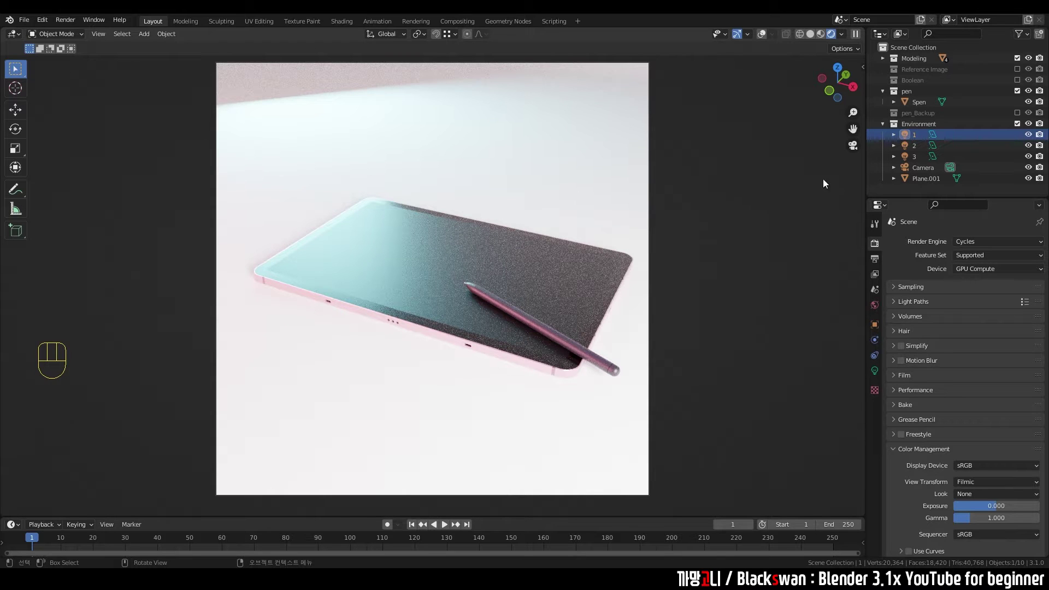
left_click(918, 151)
left_click(918, 140)
- Set light 1's power from 40 W to 30 W, then select light 3
left_click(880, 375)
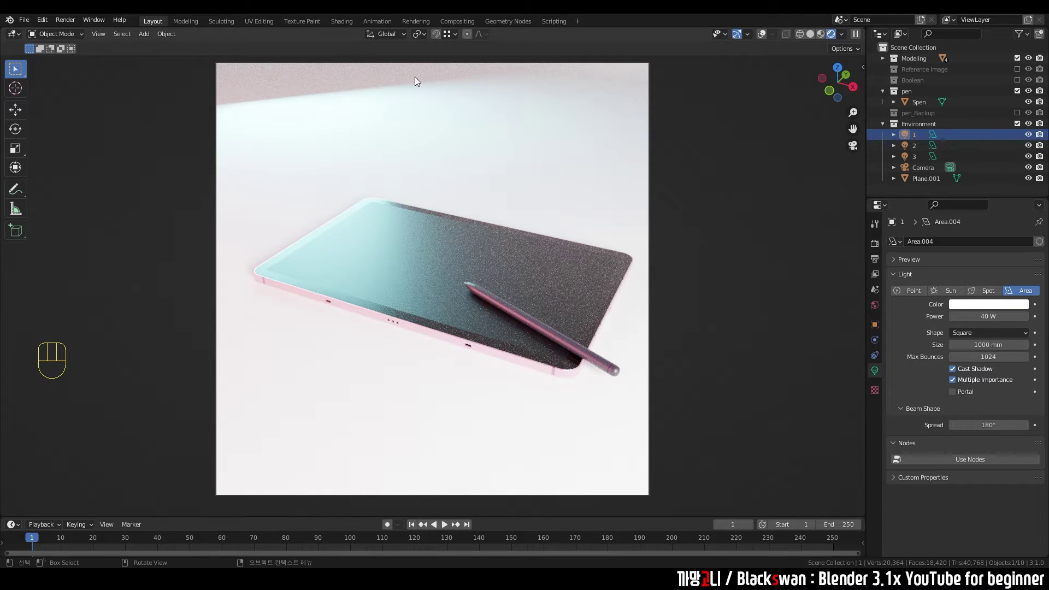
left_click(915, 162)
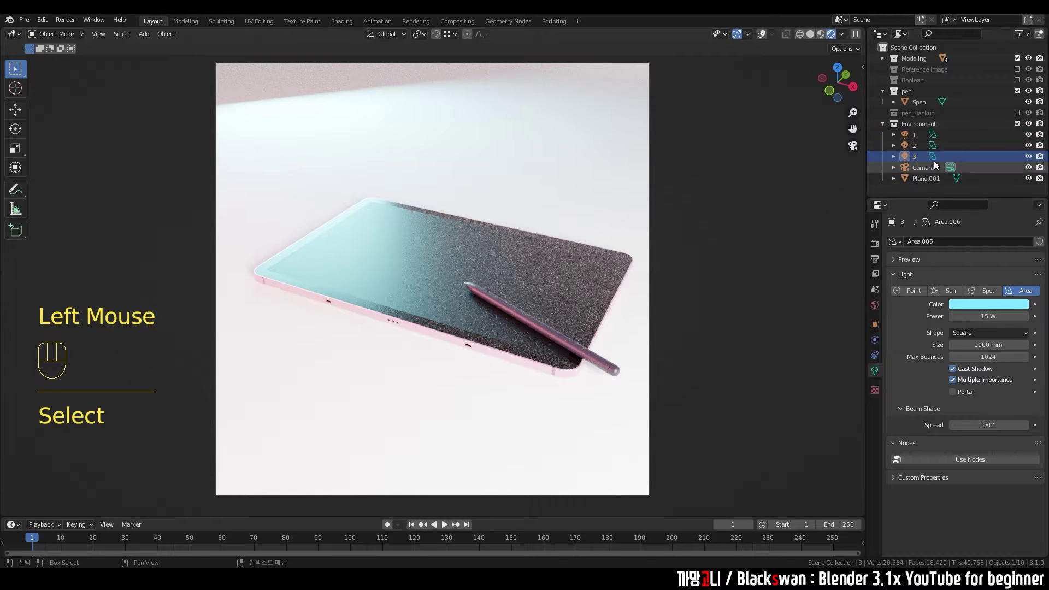
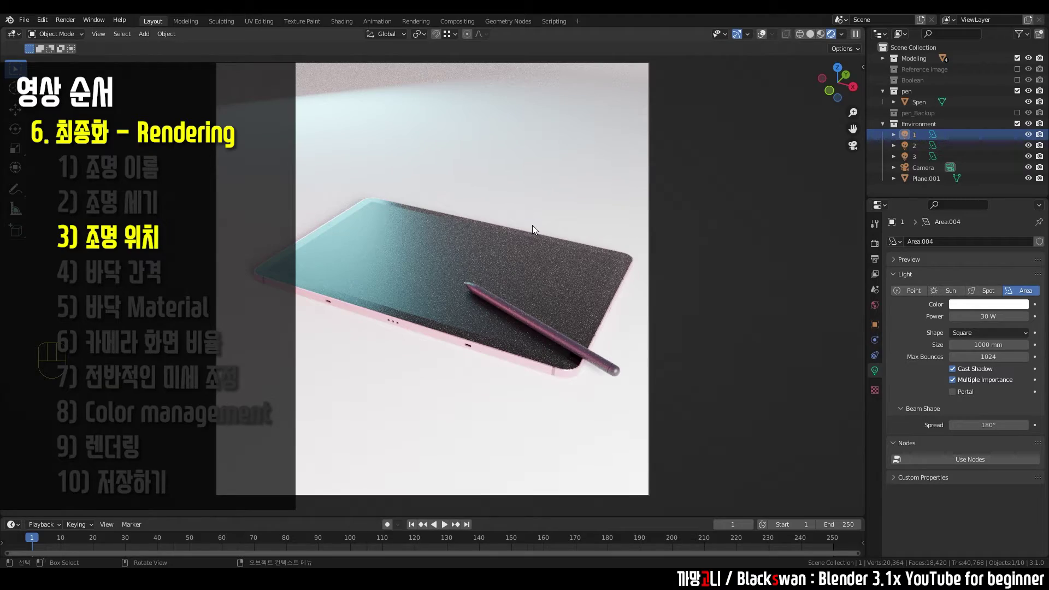
- Return to solid shading with overlays shown and navigate above the scene to frame the lights
key("KP_0")
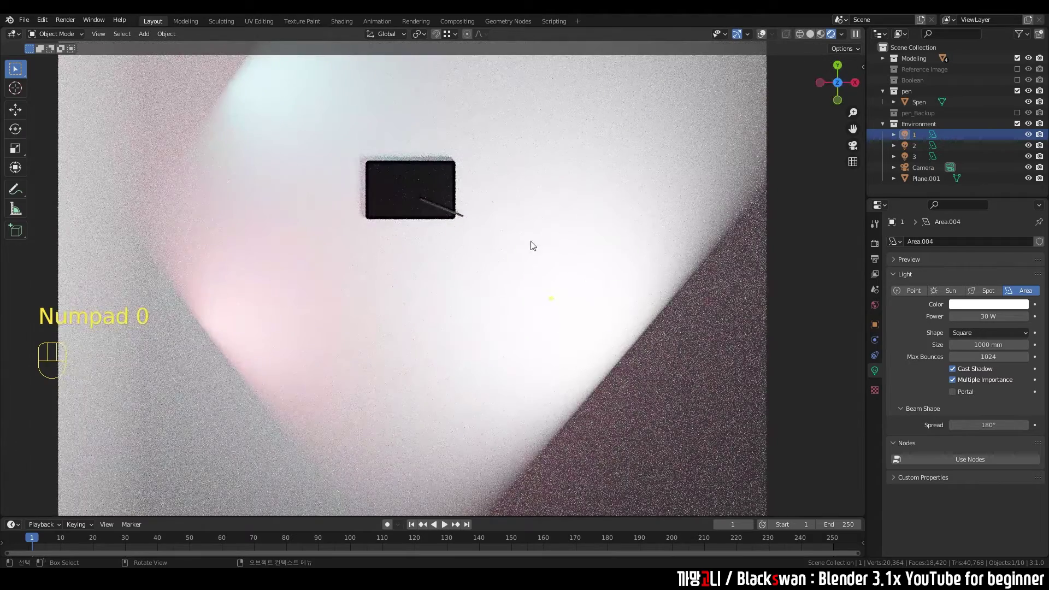
left_click_drag(491, 253, 498, 199)
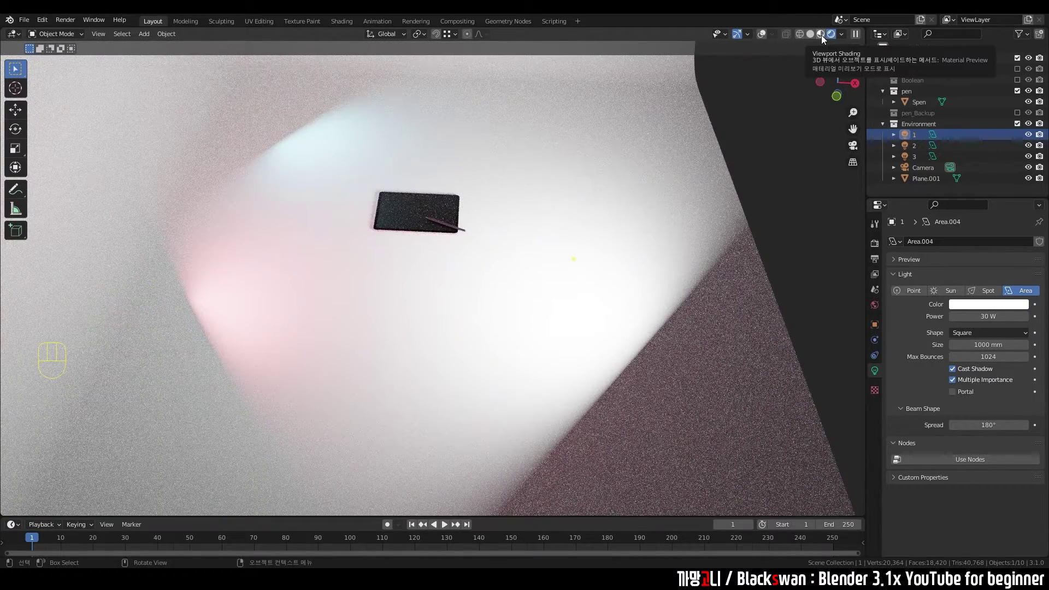
left_click(826, 39)
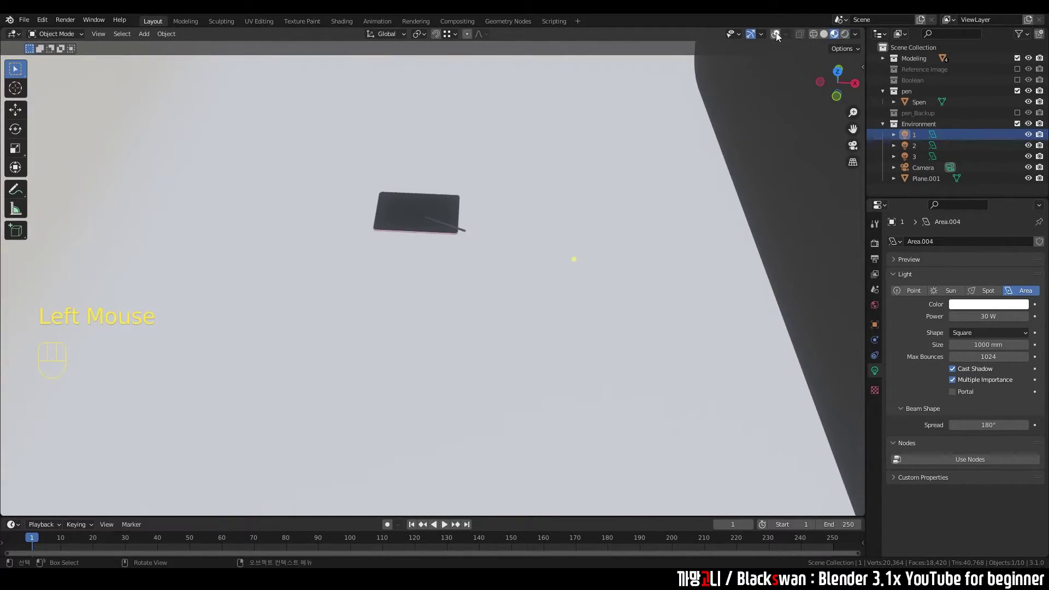
left_click(781, 37)
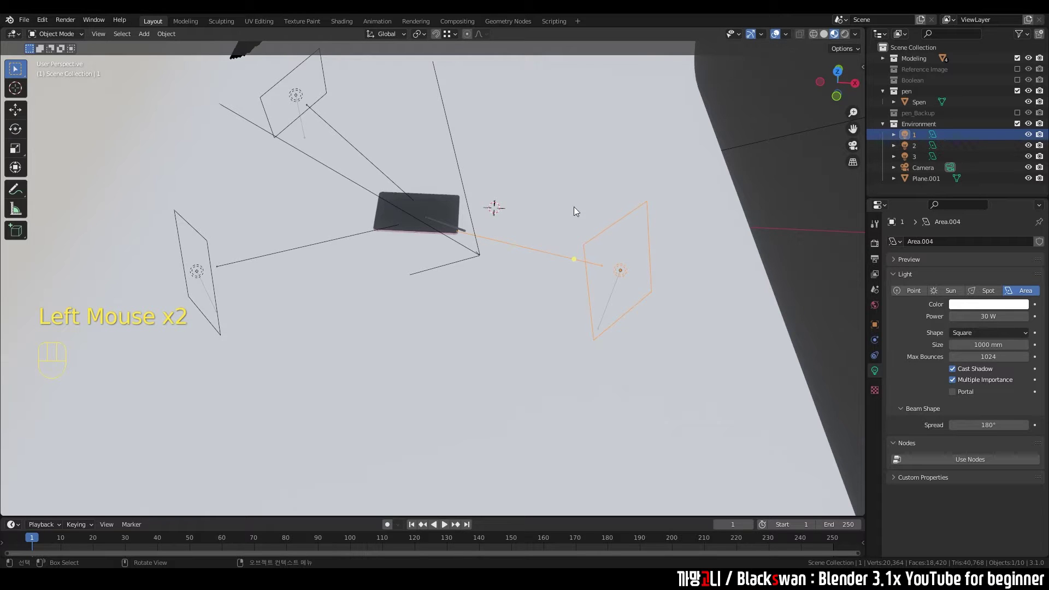
middle_click(519, 285)
scroll("up", 3)
left_click_drag(541, 295, 543, 263)
scroll("down", 3)
left_click_drag(528, 285, 556, 232)
scroll("up", 3)
scroll("down", 3)
scroll("up", 3)
- Select the pink light 2 and blue light 3, set powers to 10 W and 5 W, and shift their positions
left_click(584, 363)
left_click(583, 357)
left_click(284, 116)
scroll("down", 3)
key("g")
left_click(332, 325)
key("g")
scroll("up", 3)
left_click(612, 230)
scroll("up", 3)
- Rotate light 3 into its new orientation and check the arrangement from other view angles
key("r")
left_click(390, 293)
key("r")
left_click(429, 321)
key("r")
scroll("down", 3)
left_click_drag(518, 325, 519, 389)
scroll("down", 3)
key("`")
scroll("up", 3)
left_click(403, 265)
middle_click(511, 252)
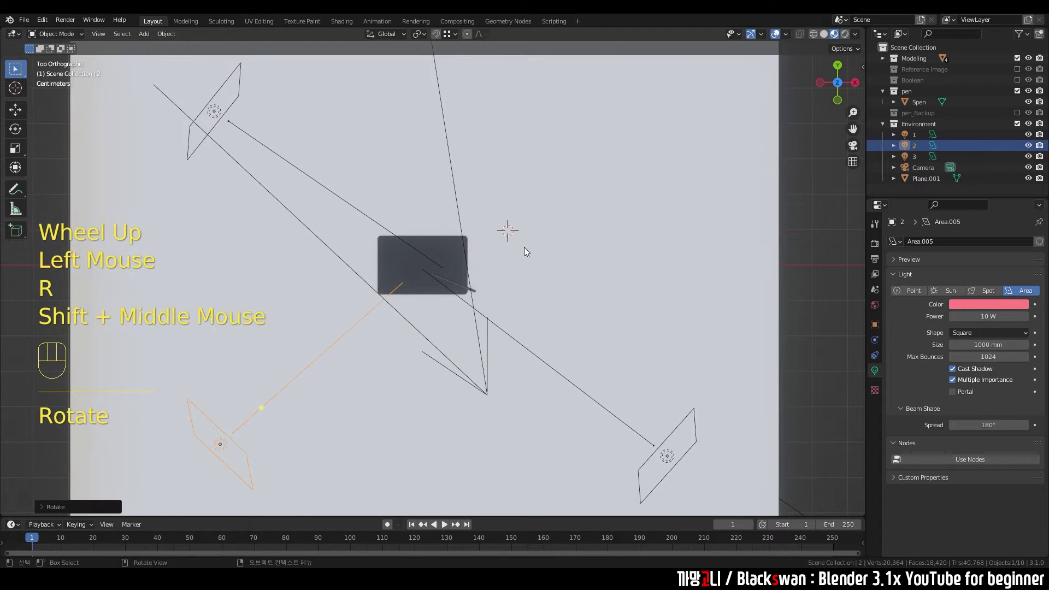
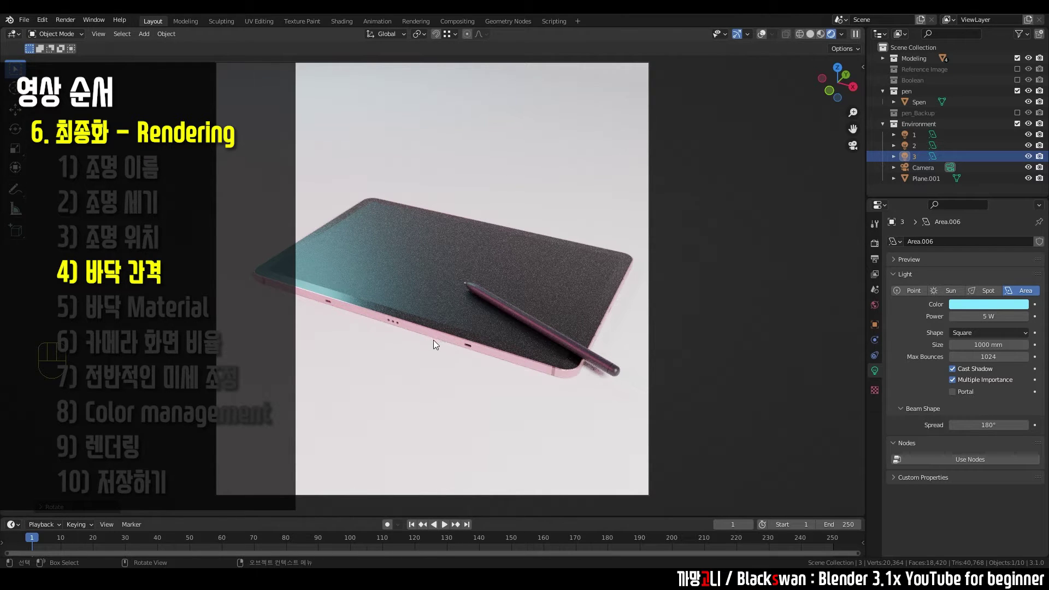
- Select the floor Plane.001 and line it up in front view beneath the tablet
key("KP_0")
left_click(796, 53)
scroll("up", 3)
left_click_drag(585, 245, 585, 246)
left_click(777, 41)
scroll("up", 3)
left_click_drag(485, 216, 501, 151)
left_click(571, 291)
scroll("up", 3)
left_click(611, 245)
scroll("up", 3)
scroll("up", 3)
middle_click(462, 292)
middle_click(516, 277)
scroll("up", 3)
left_click_drag(589, 270, 520, 256)
scroll("up", 3)
- Move the floor plane down a fraction of a millimetre along Z and return to the rendered camera view
key("g")
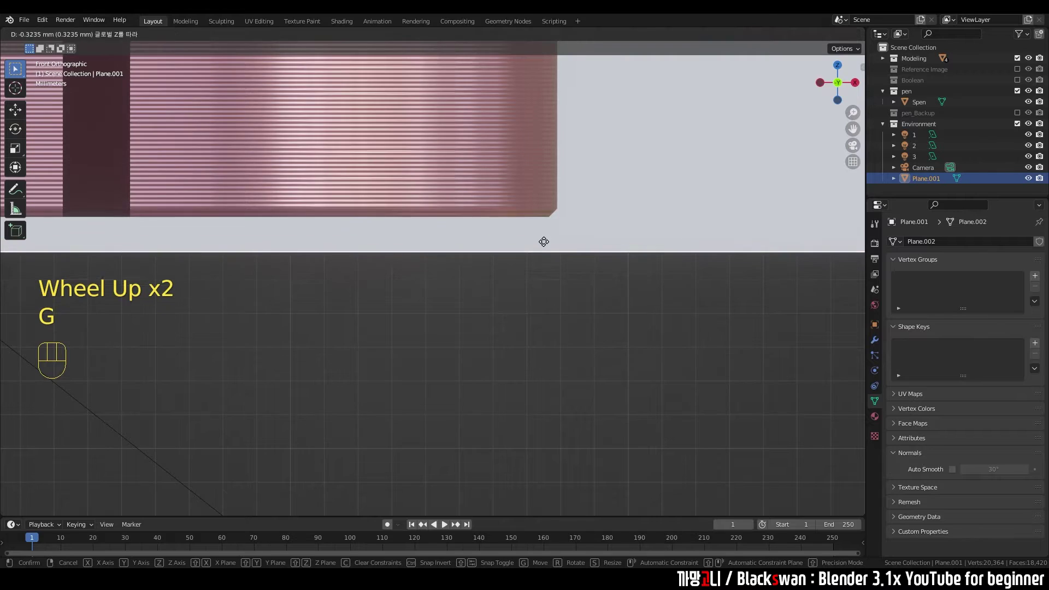
scroll("down", 3)
left_click_drag(533, 252, 479, 284)
left_click_drag(469, 282, 556, 211)
scroll("down", 3)
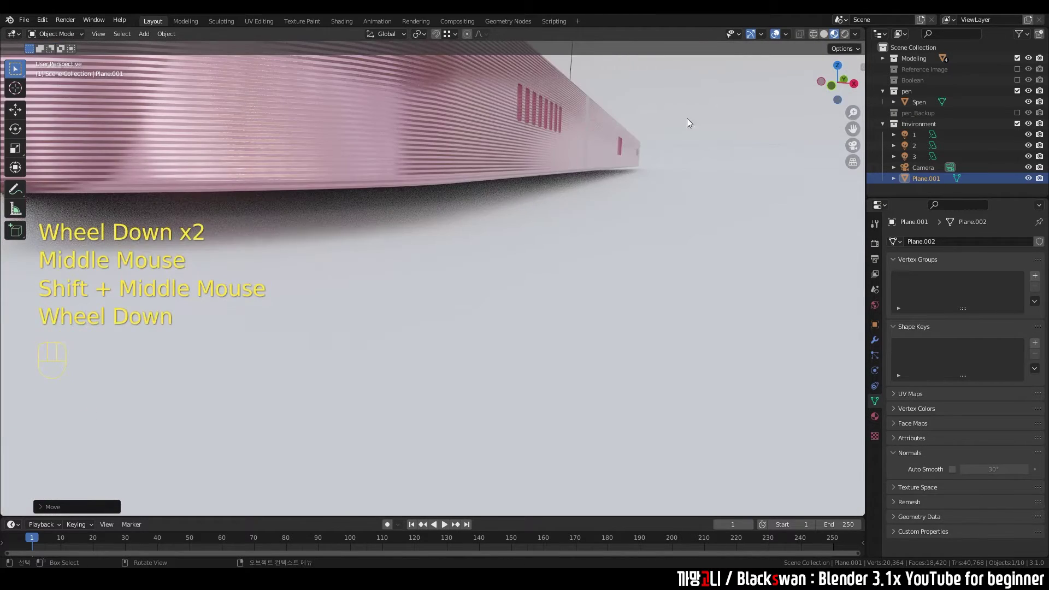
left_click(637, 164)
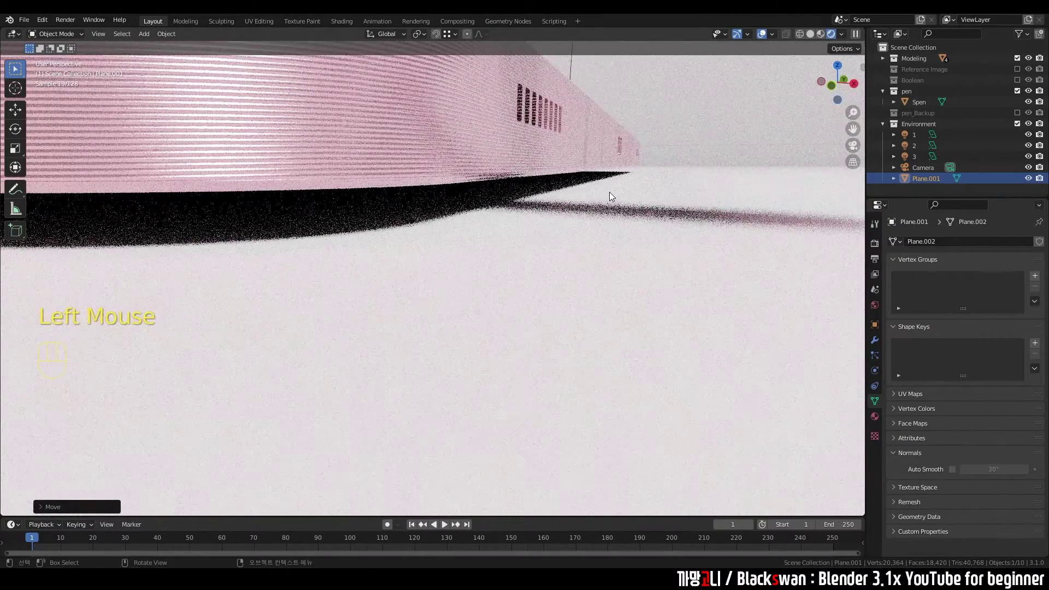
key("KP_0")
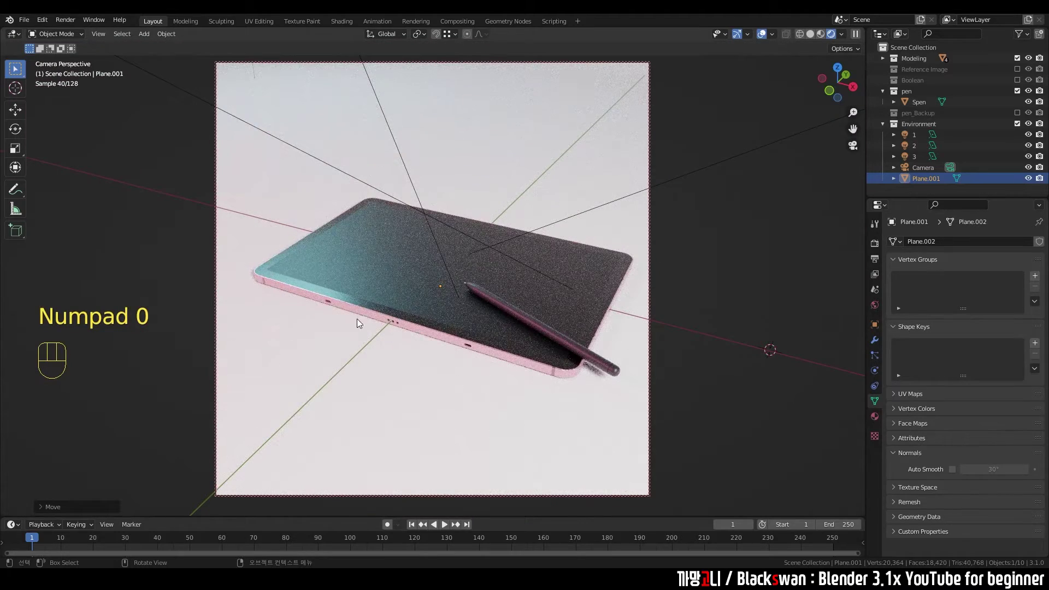
- Toggle overlays off and back on in the rendered view and go to Plane.001's empty Material Properties
left_click(767, 41)
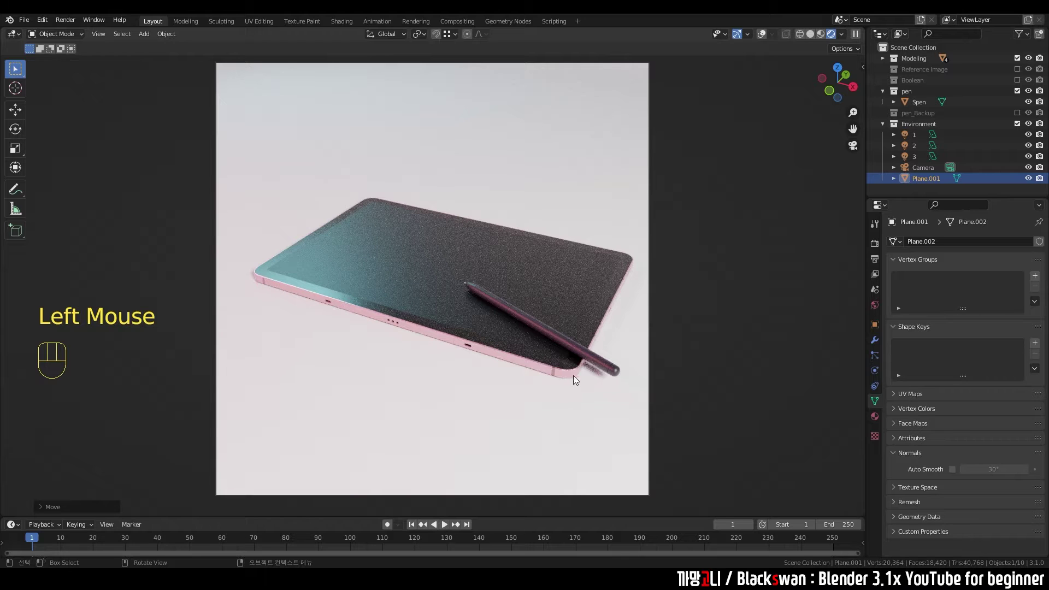
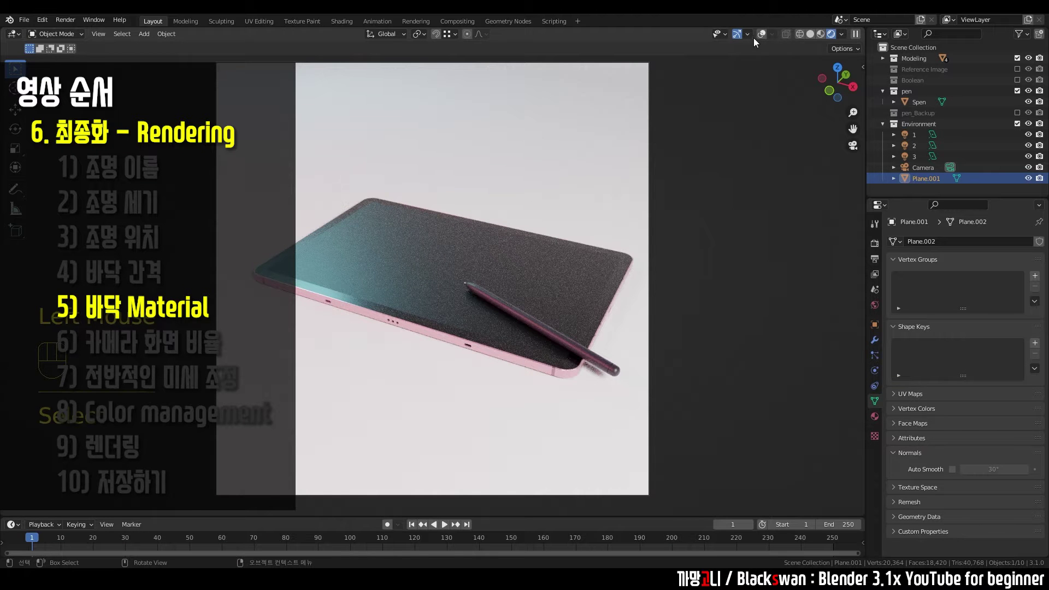
left_click(765, 33)
left_click(389, 373)
left_click(432, 324)
left_click(389, 369)
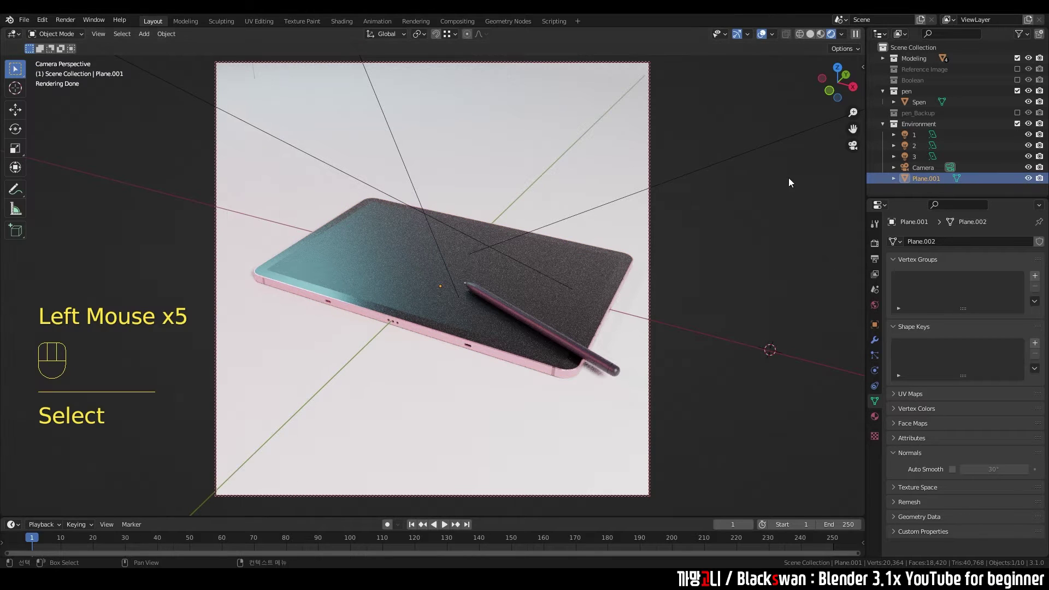
- Create a new material 바닥 on the floor plane with a light pink base colour and hide overlays to preview it
left_click(875, 416)
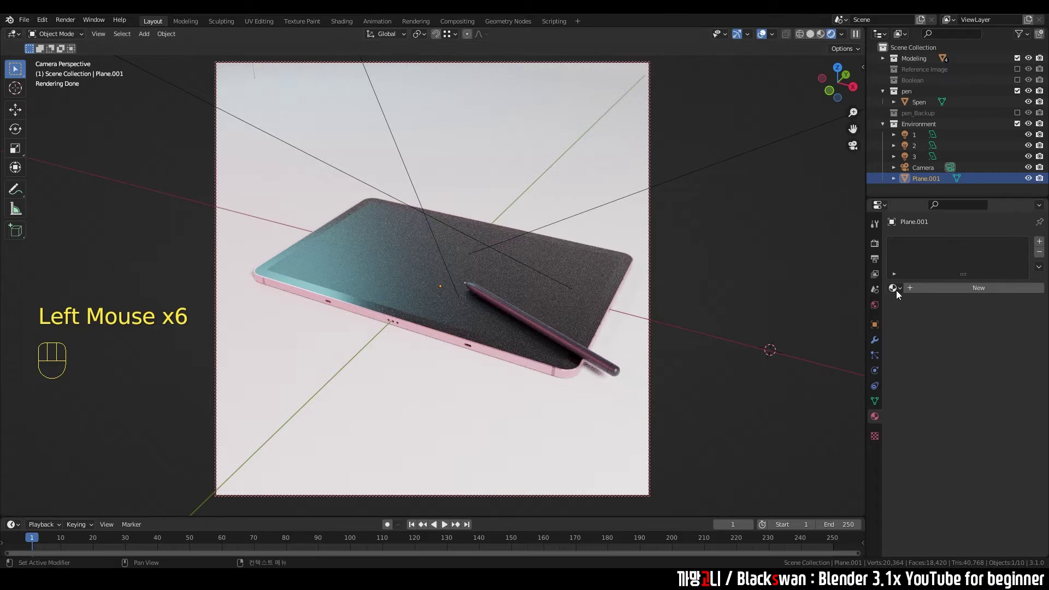
left_click(963, 292)
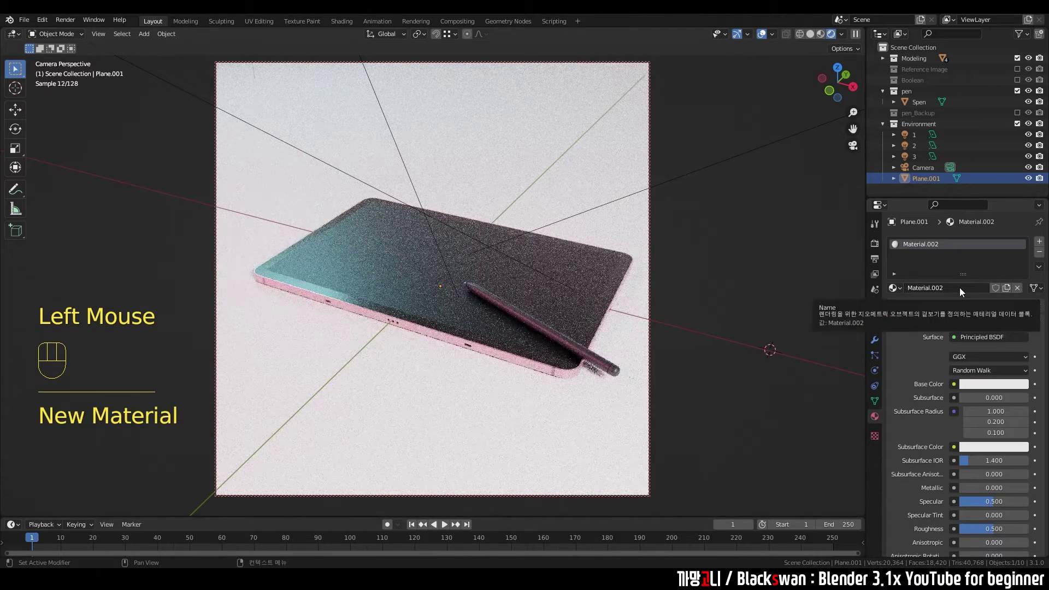
left_click_drag(945, 292, 965, 294)
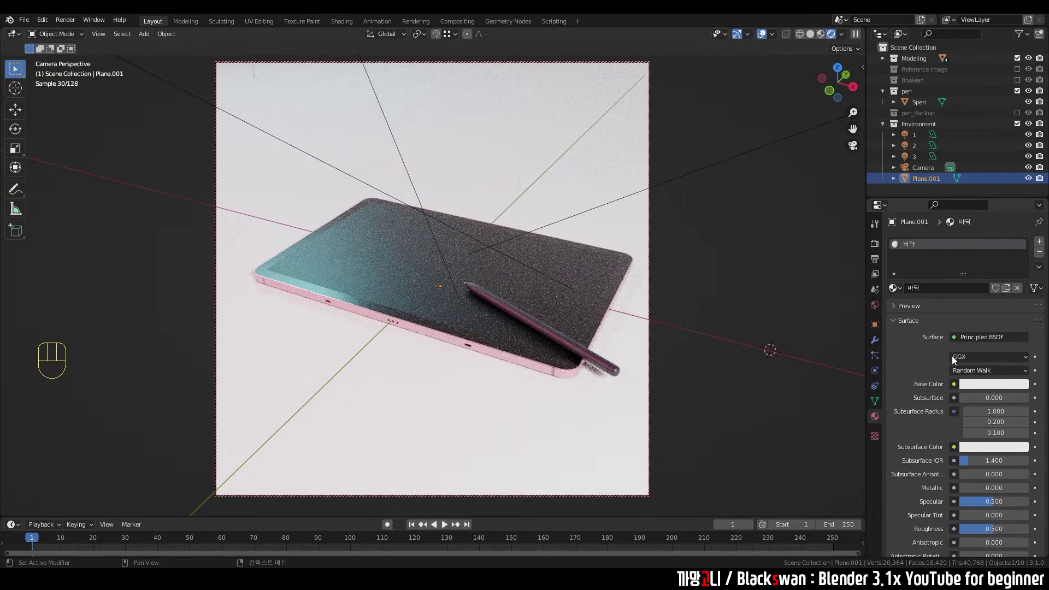
left_click(982, 390)
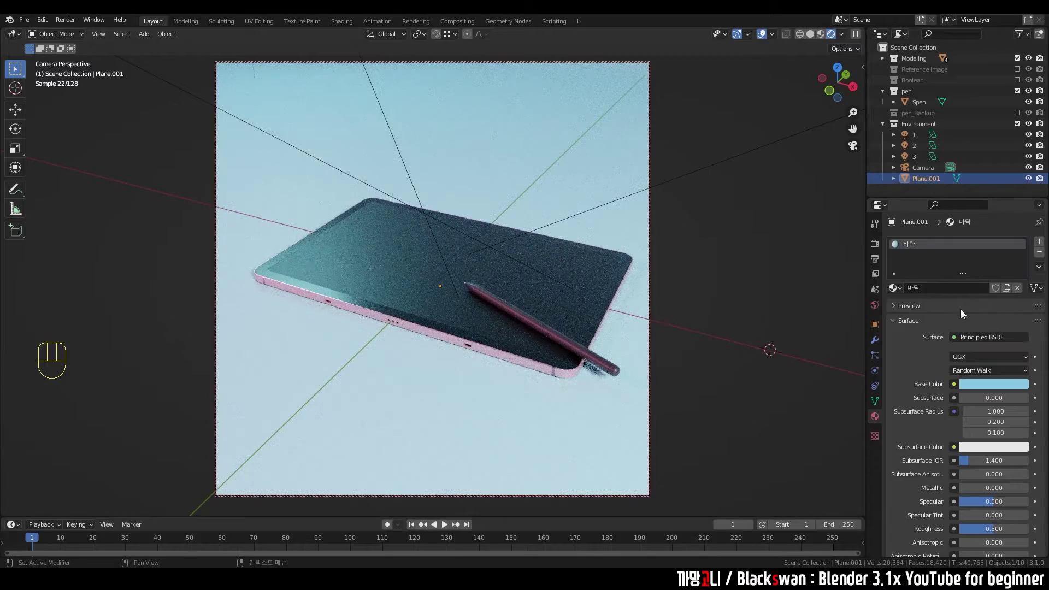
left_click(986, 388)
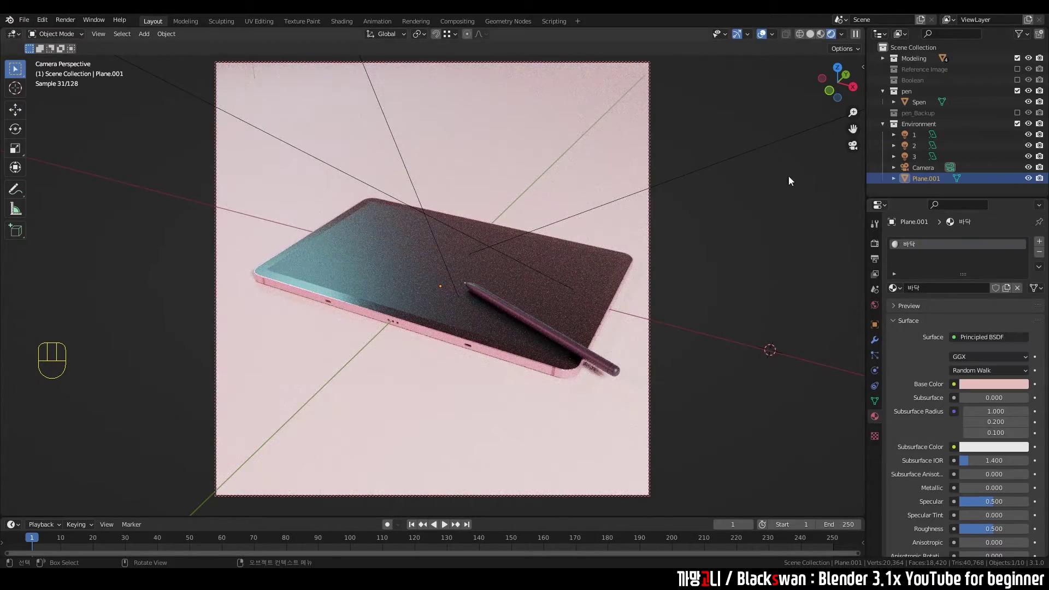
left_click(764, 40)
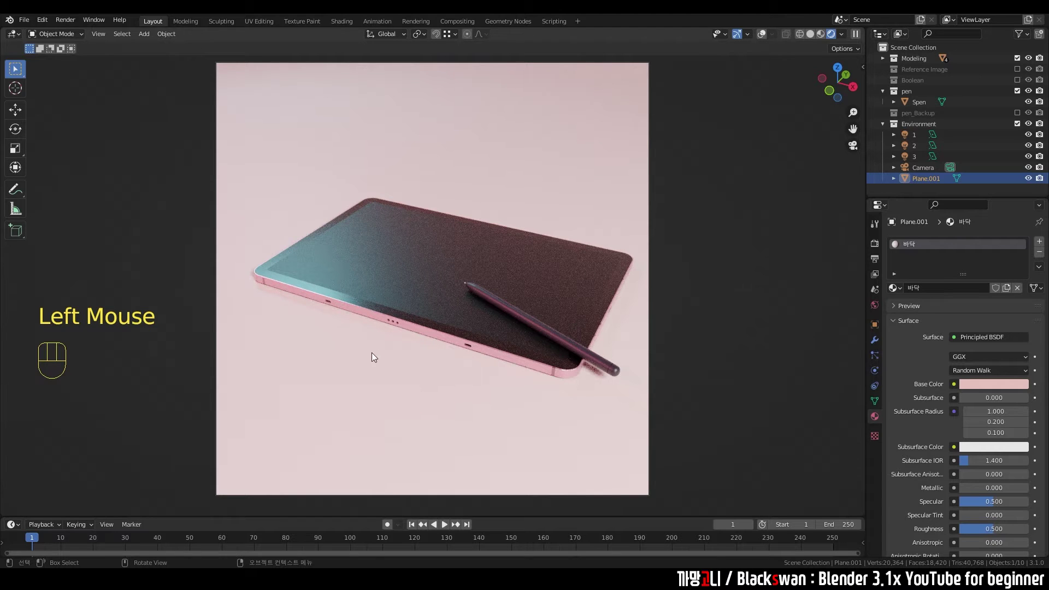
- Raise the saturation of light 2's colour in the HSV picker to a warmer orange-pink and check the result
left_click(916, 152)
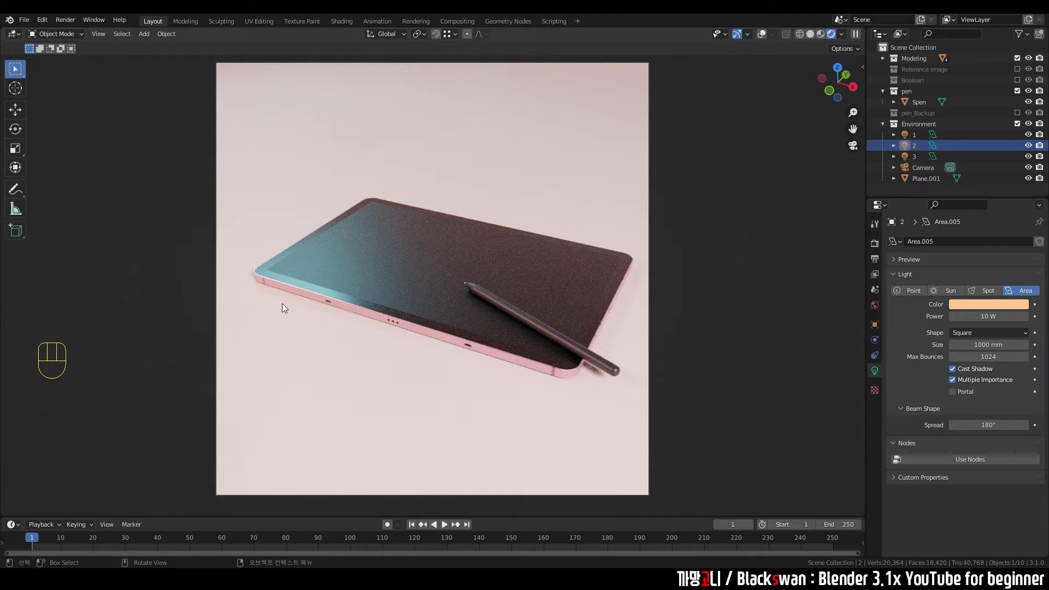
left_click(988, 309)
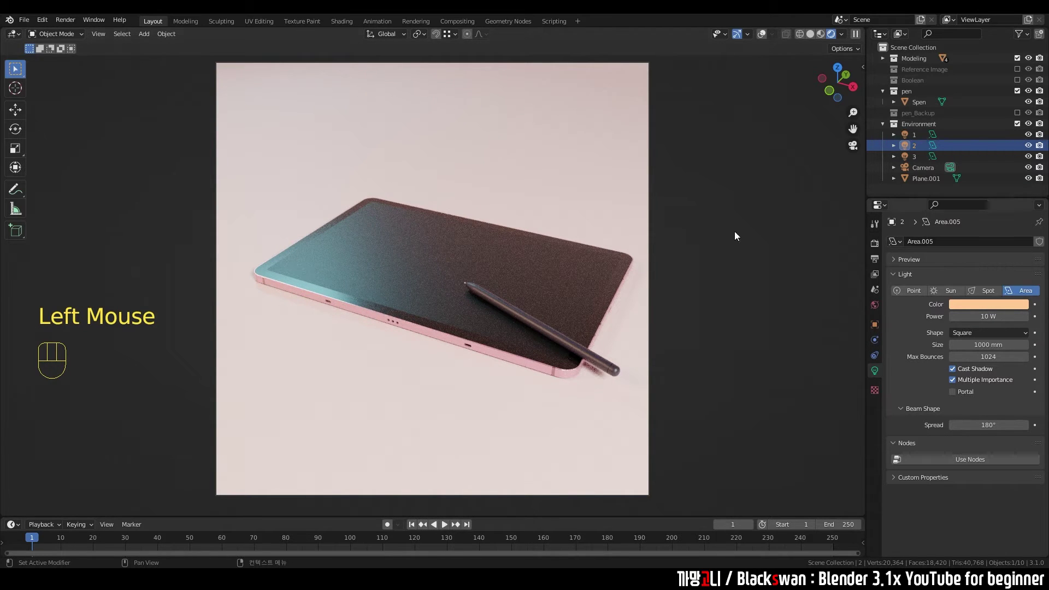
left_click(991, 308)
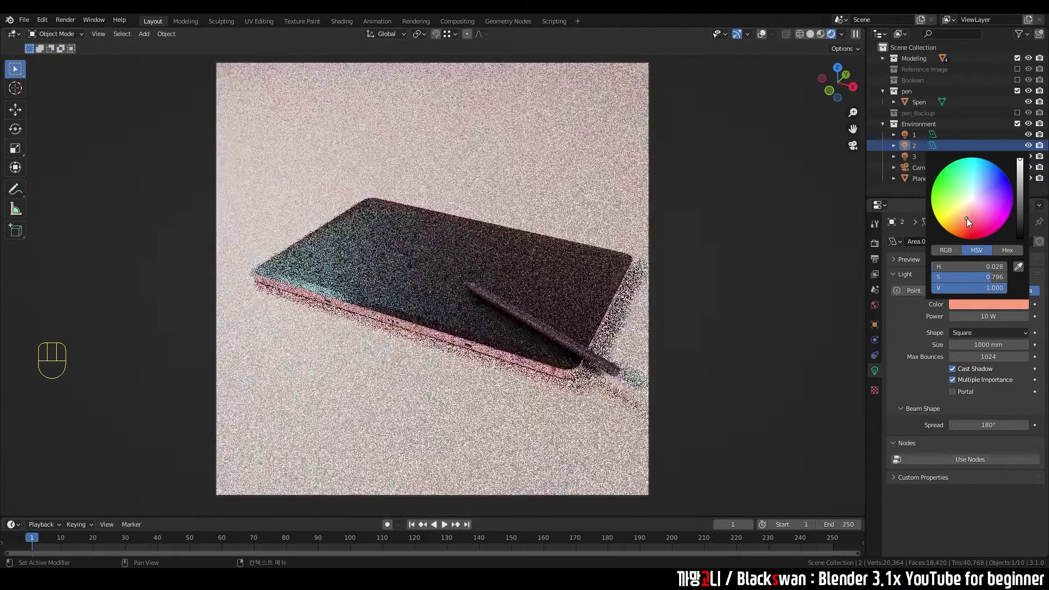
middle_click(489, 306)
scroll("up", 3)
middle_click(479, 312)
scroll("down", 3)
middle_click(483, 321)
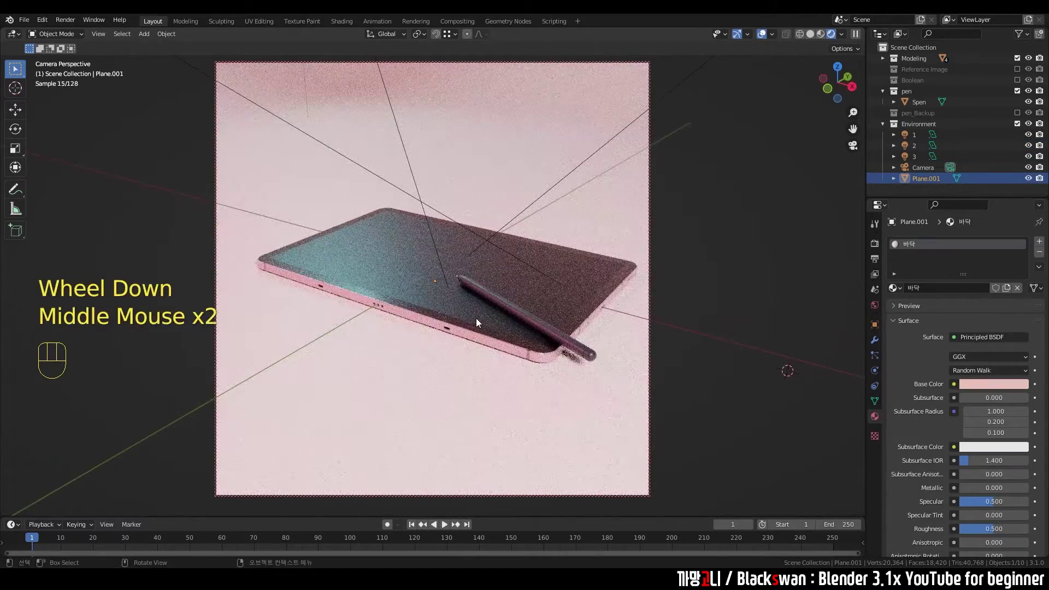
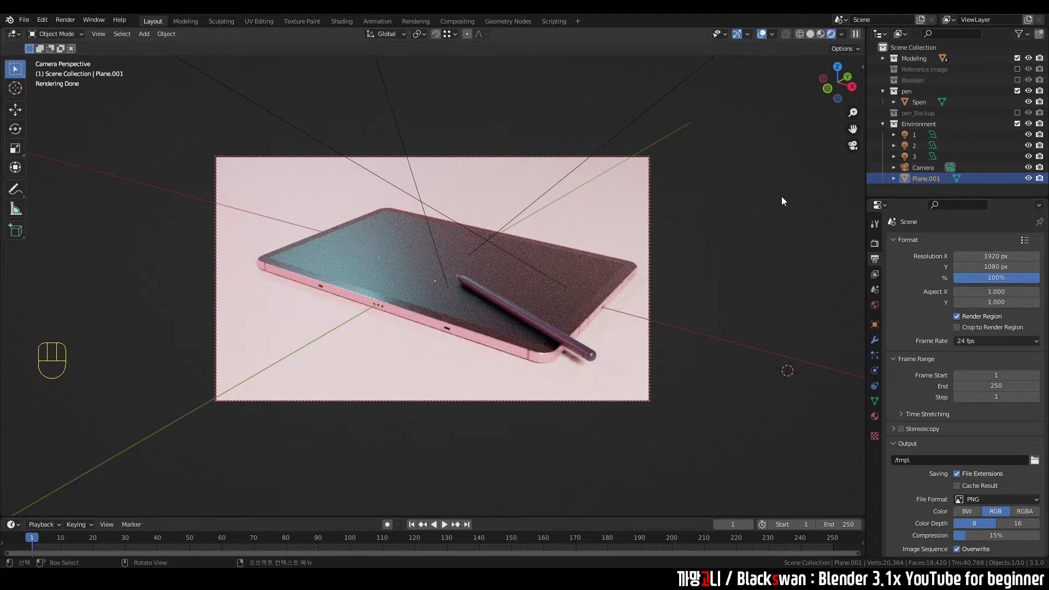
- Set the render resolution to 1920 × 1080 for a landscape frame
left_click(729, 174)
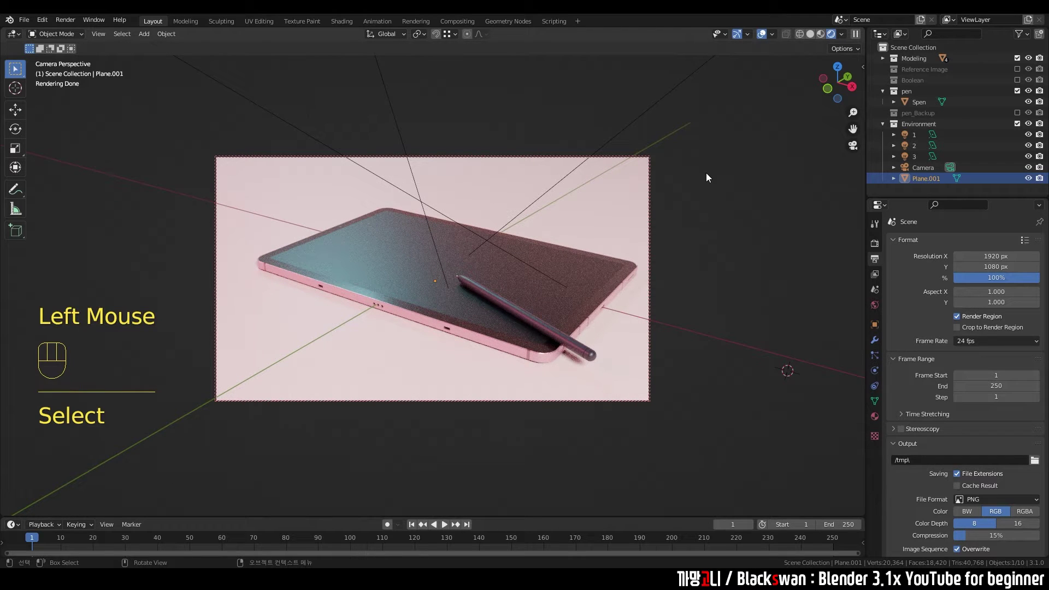
- Lock the camera to the view, zoom in on the tablet, then unlock and hide the sidebar
key("n")
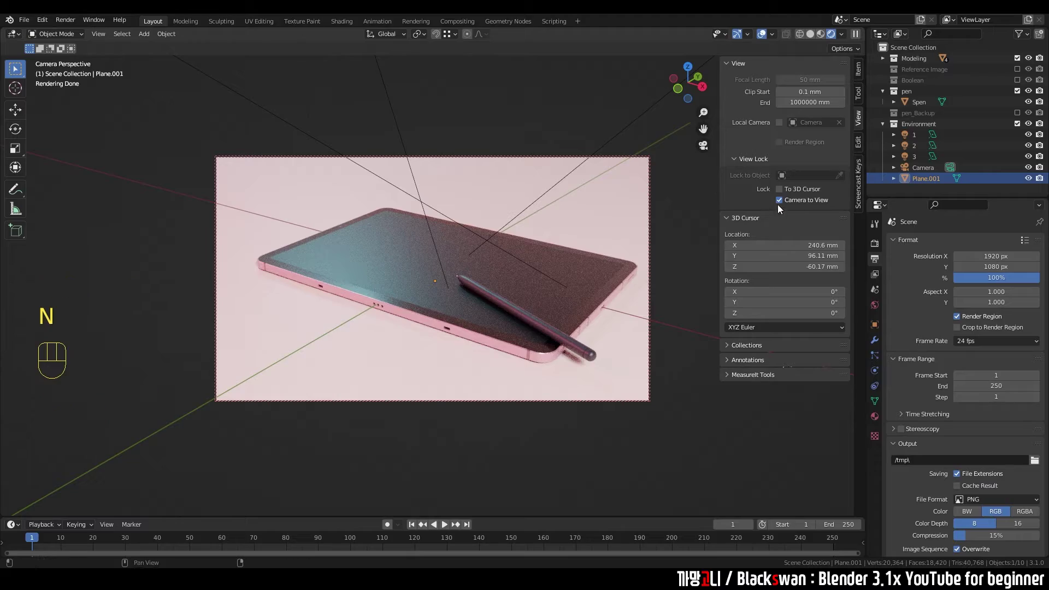
left_click(783, 207)
scroll("up", 3)
scroll("up", 3)
scroll("up", 3)
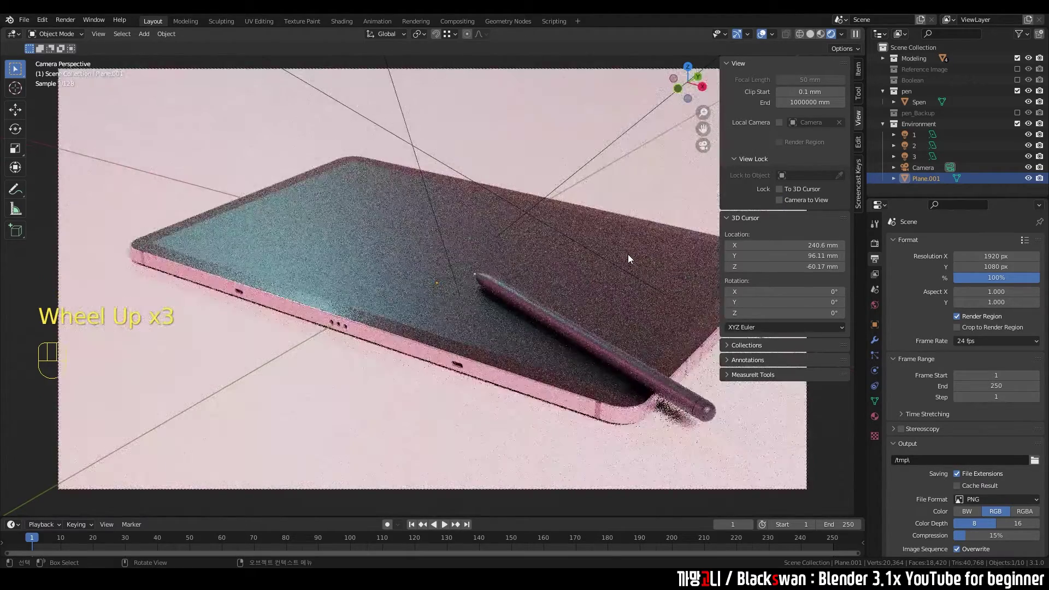
left_click(782, 205)
left_click(715, 178)
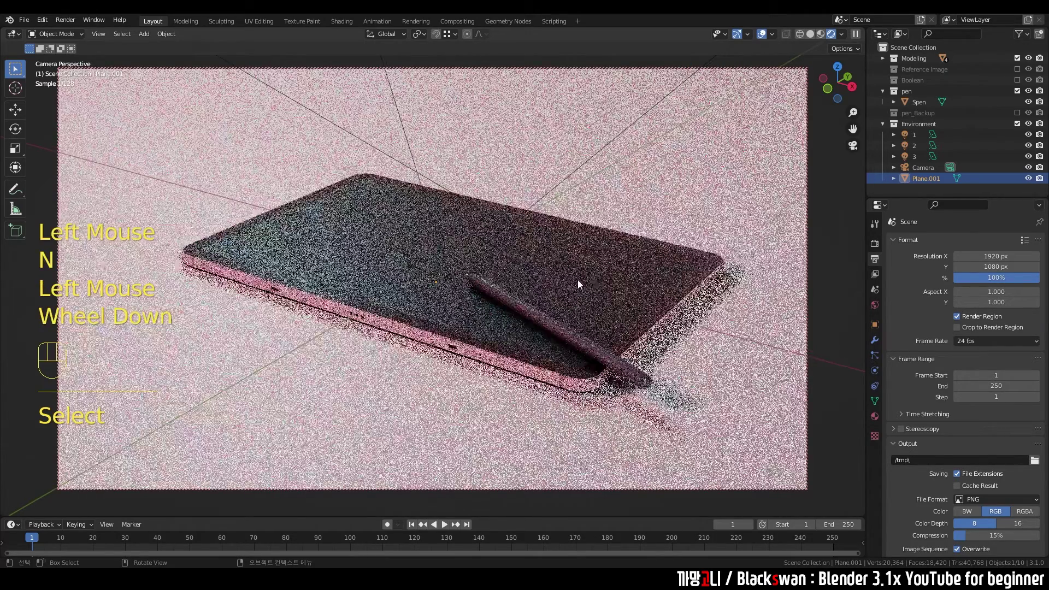
- Nudge the camera framing so the tablet and stylus fill the landscape frame
scroll("down", 3)
left_click_drag(582, 286, 583, 289)
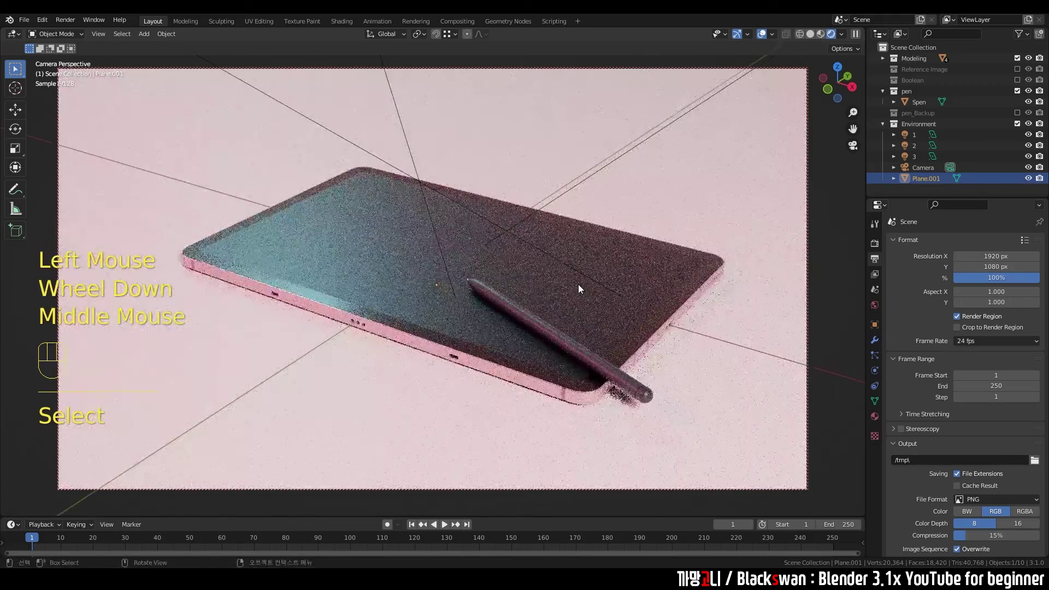
middle_click(578, 289)
middle_click(570, 288)
middle_click(567, 285)
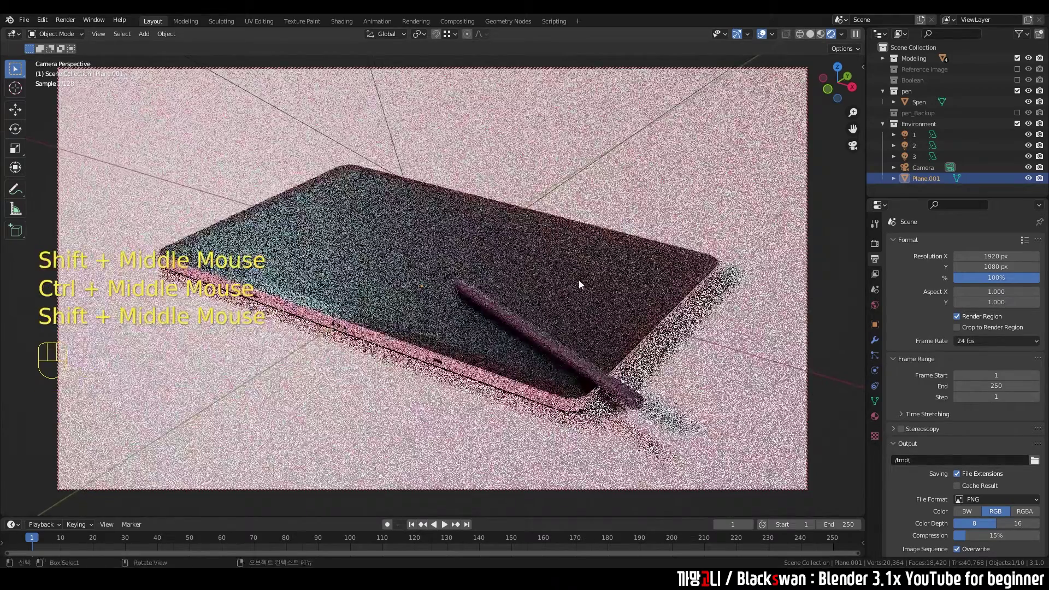
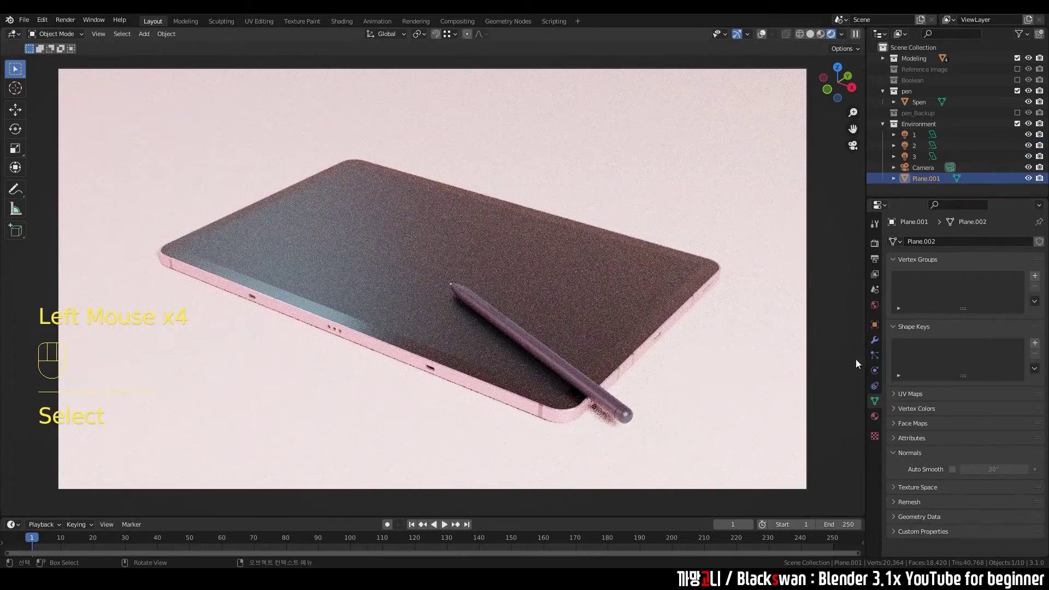
- Give the 바닥 floor material a dark pink base colour with roughness 0.5
left_click(874, 420)
left_click(981, 388)
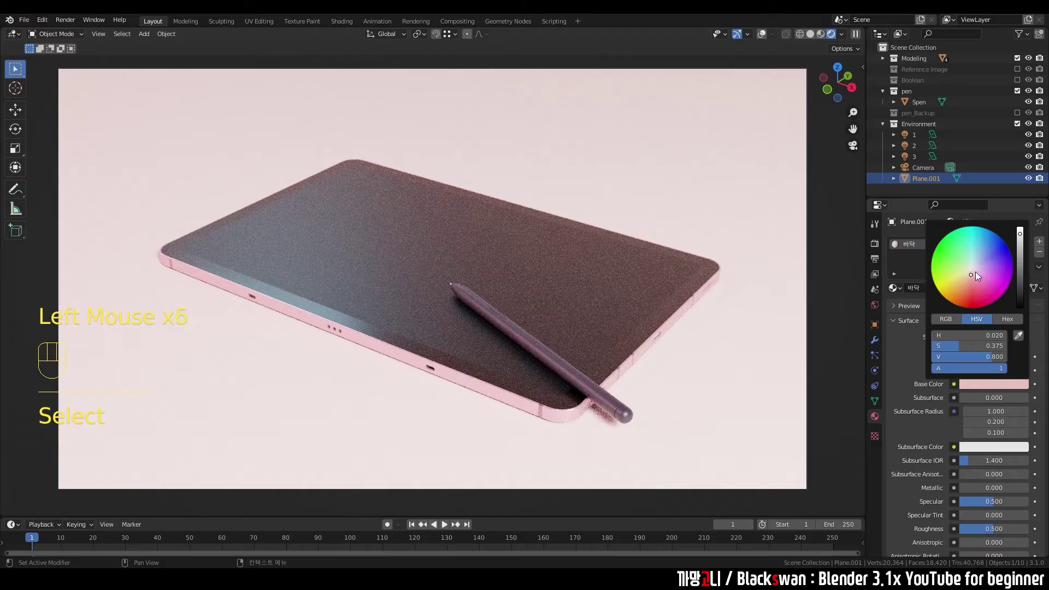
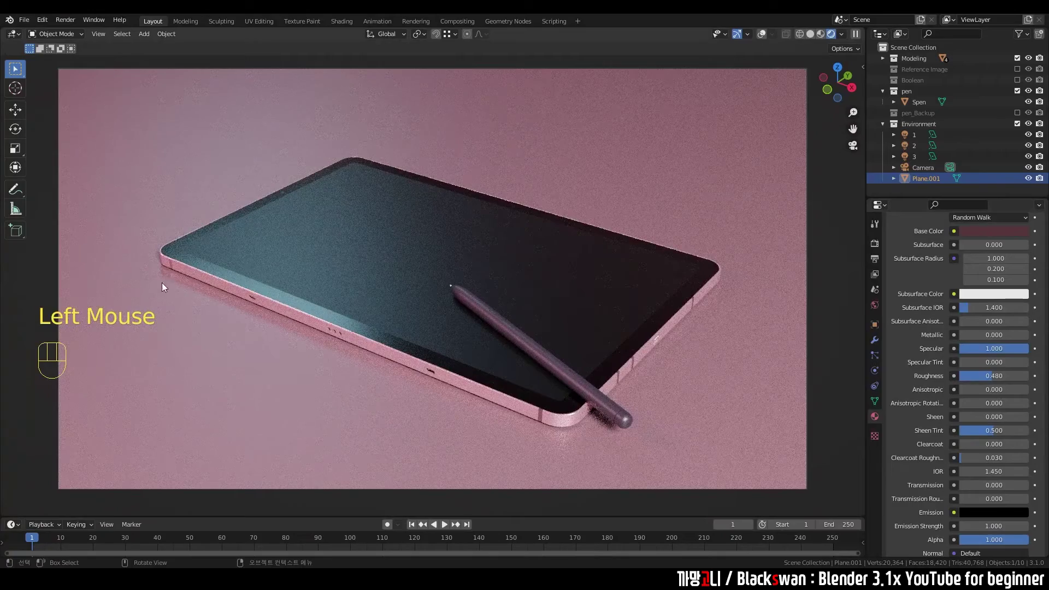
left_click_drag(1014, 381, 1008, 382)
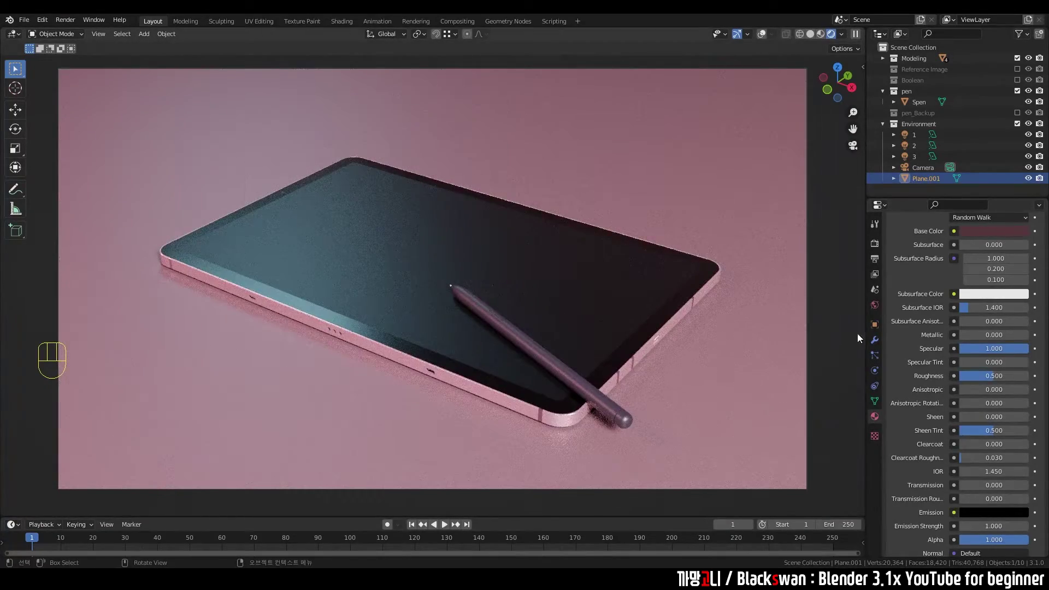
- Test the floor fully metallic, then revert it to non-metallic
left_click_drag(980, 339, 1032, 338)
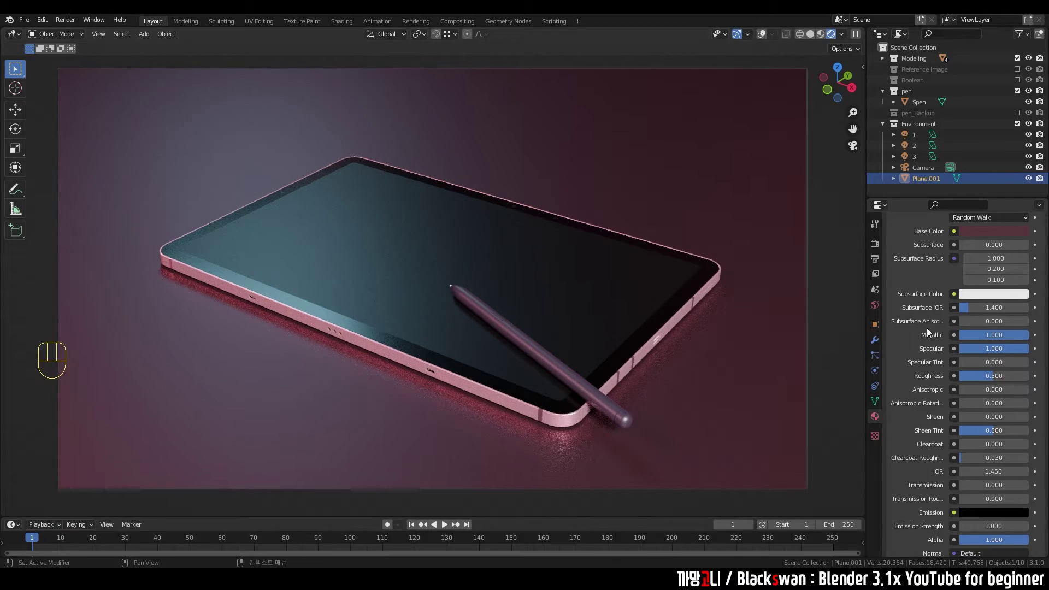
left_click_drag(1006, 337, 1007, 334)
left_click(644, 327)
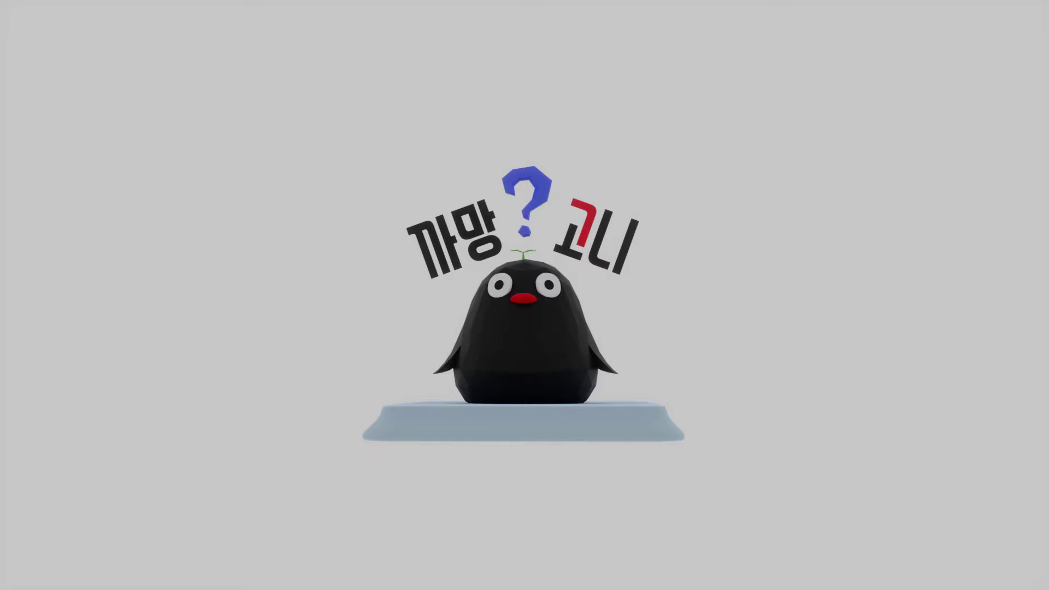
- Set the Color Management look to Very High Contrast under the Filmic transform
left_click(883, 247)
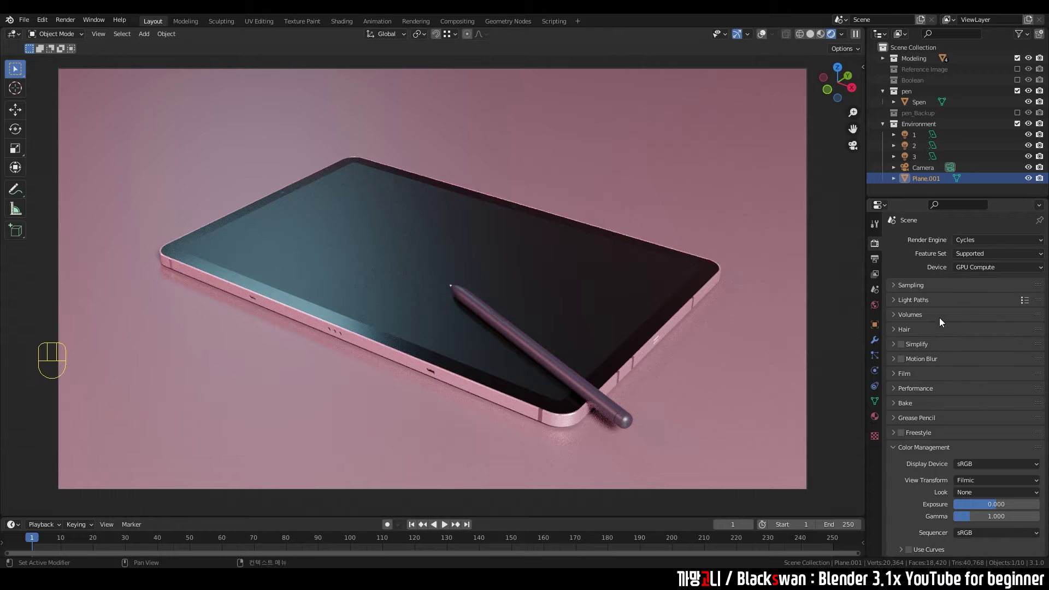
left_click(896, 452)
scroll("down", 3)
left_click(896, 453)
- Switch the look to Medium High Contrast and check the framing of the tablet
left_click_drag(972, 496, 978, 436)
left_click_drag(971, 499, 972, 470)
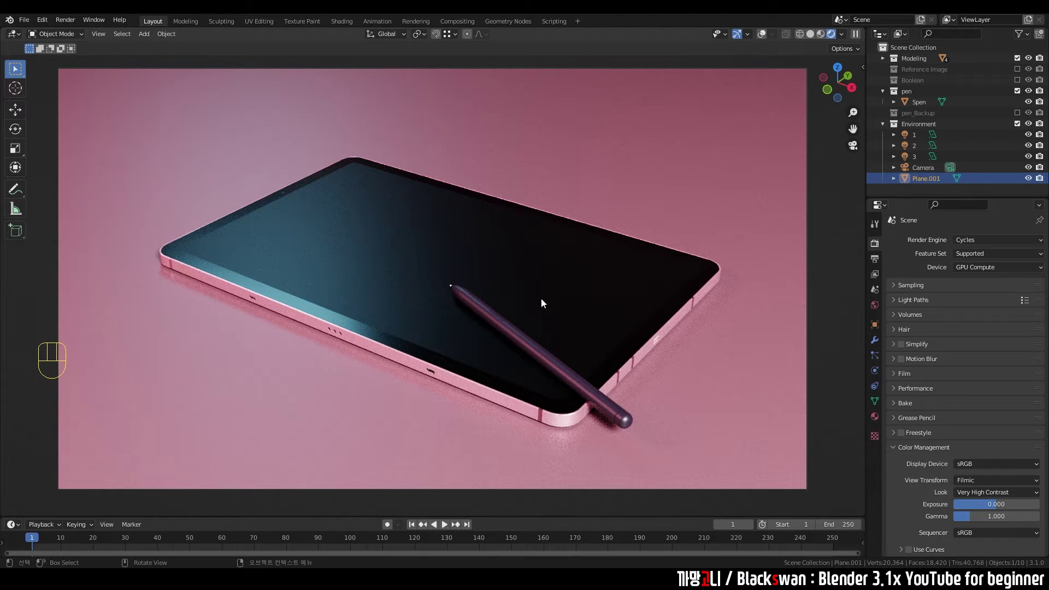
left_click_drag(977, 463, 976, 448)
left_click_drag(980, 492, 979, 439)
left_click_drag(980, 497, 978, 451)
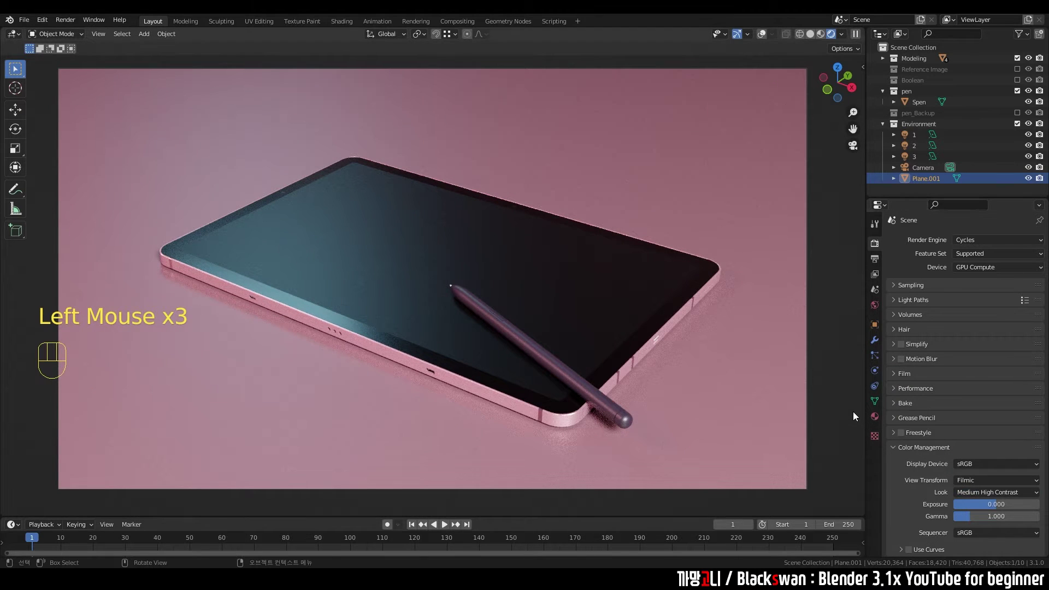